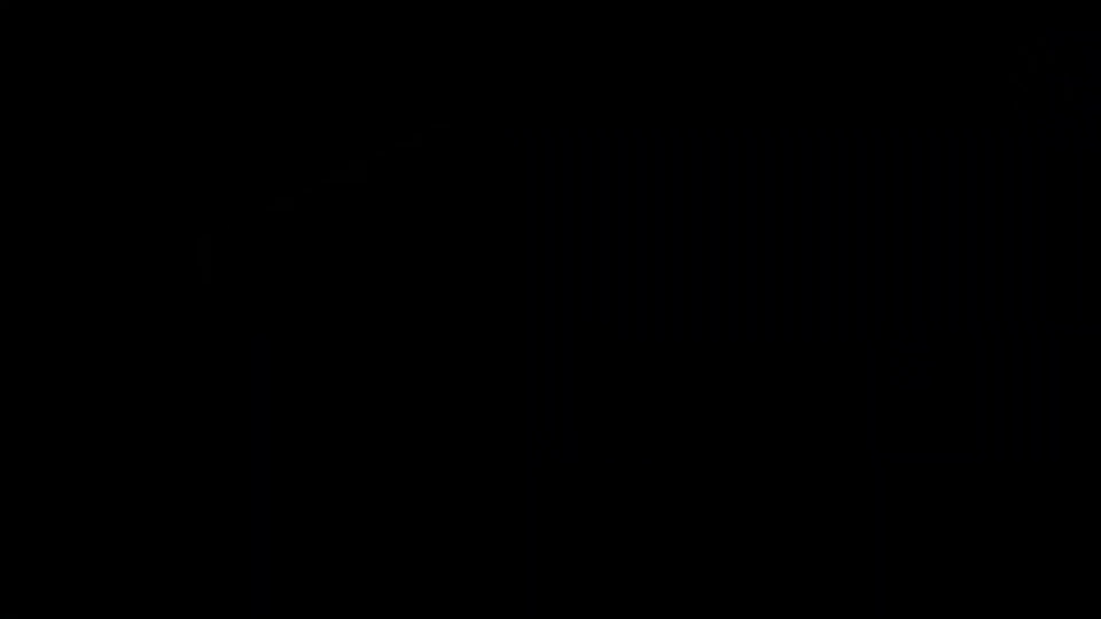
Add a cube, flatten it along Z and narrow it along Y to 0.65 into a rectangular slab.
key("shift+a")
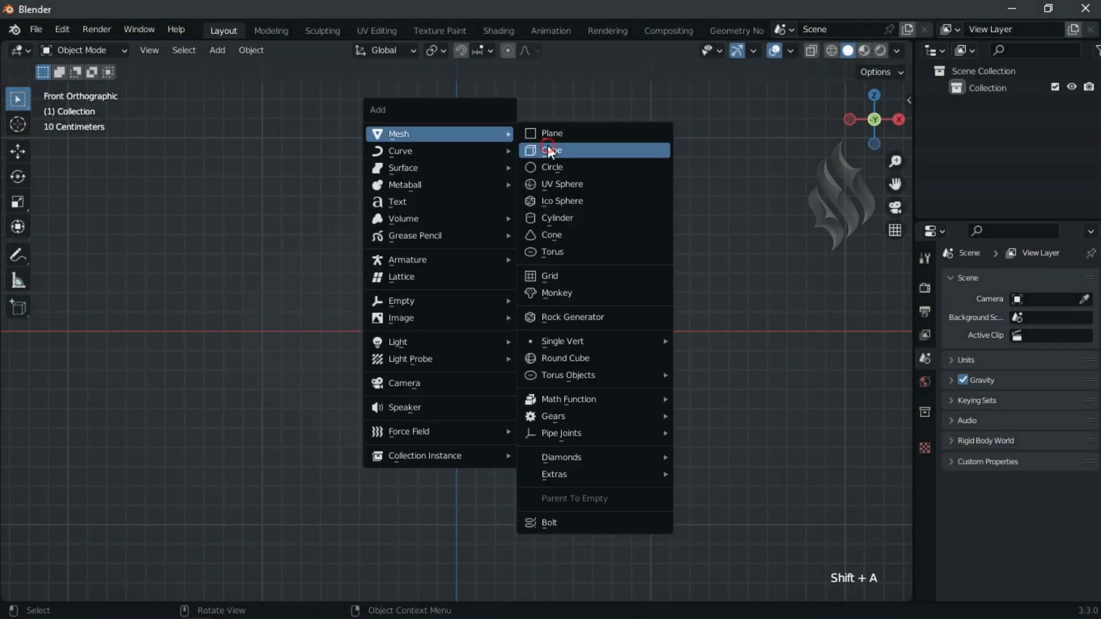
key("s")
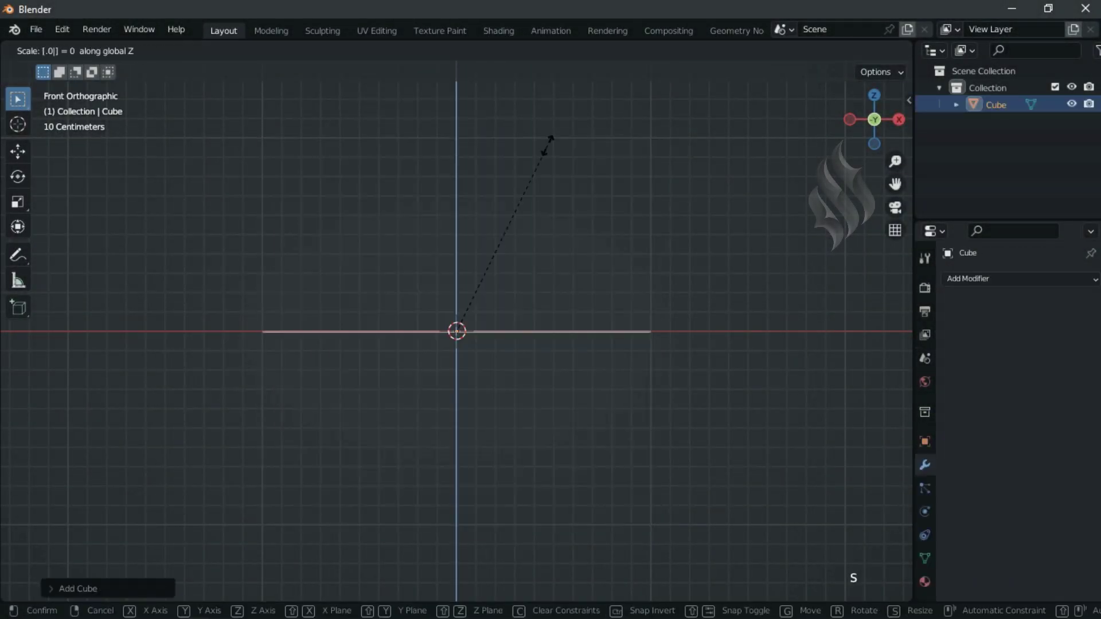
key("KP_7")
key("s")
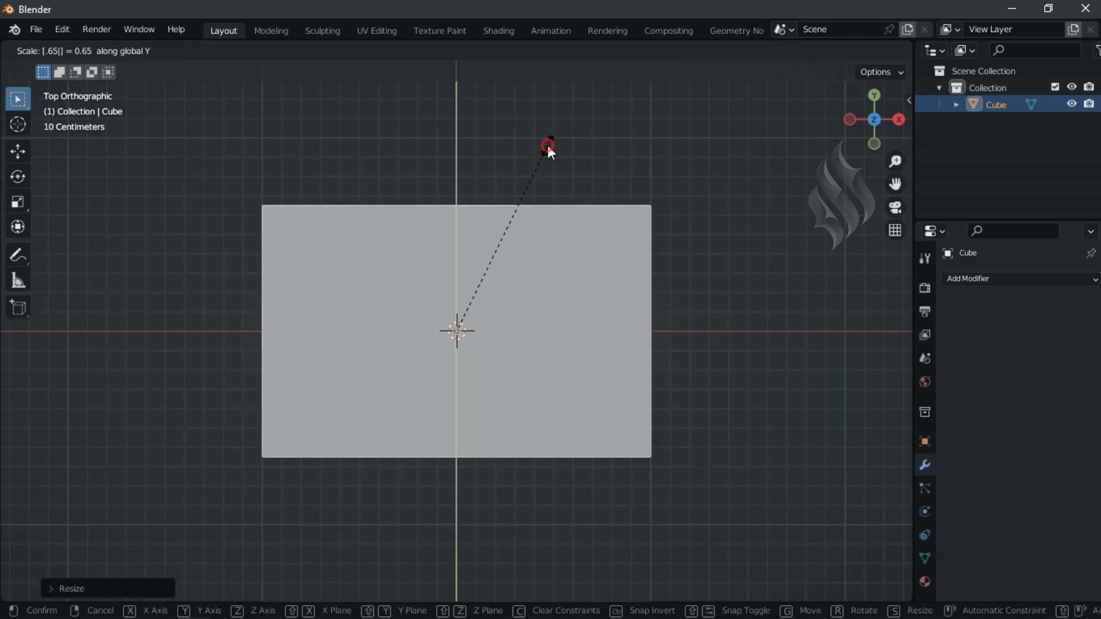
key("ctrl+a")
In Edit Mode, loop-cut the slab 5 times one way and 3 the other into a 6-by-4 grid.
key("Tab")
key("ctrl+r")
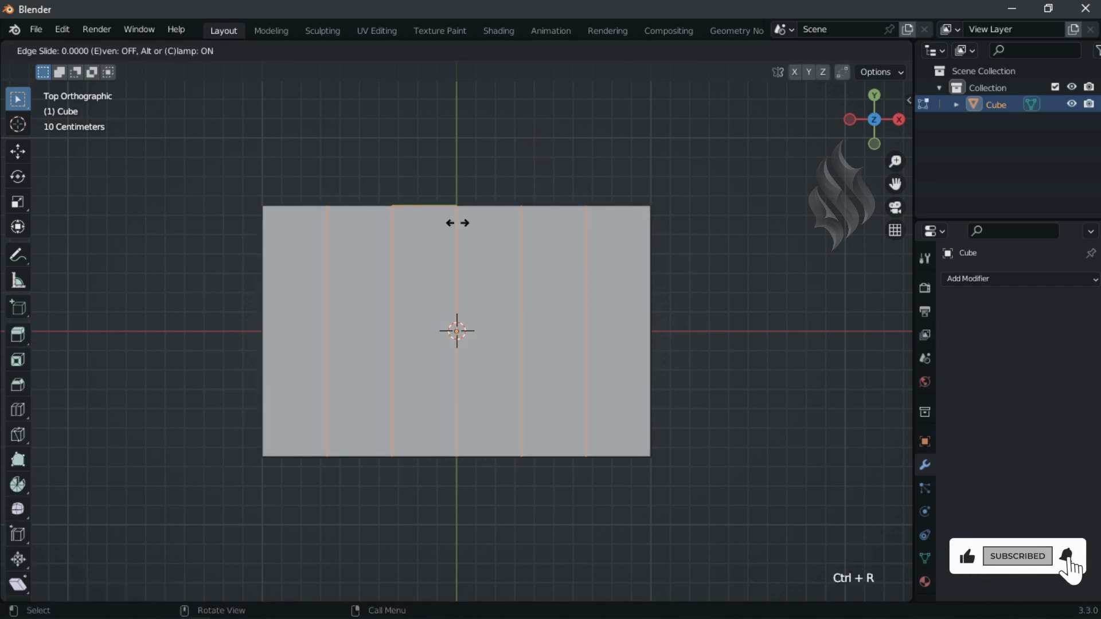
key("ctrl+r")
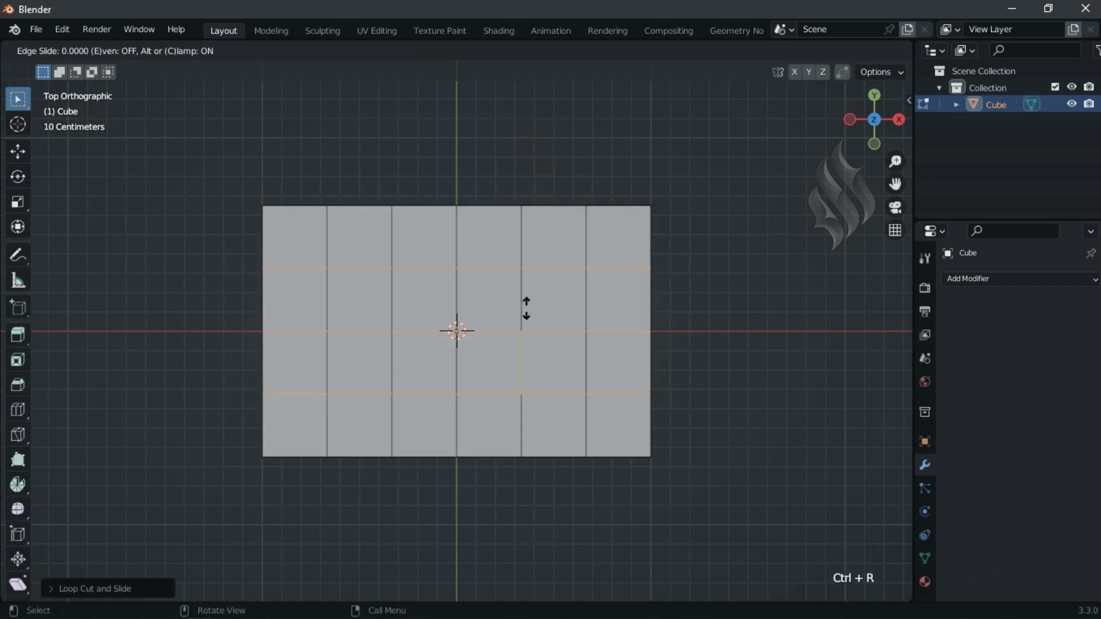
key("a")
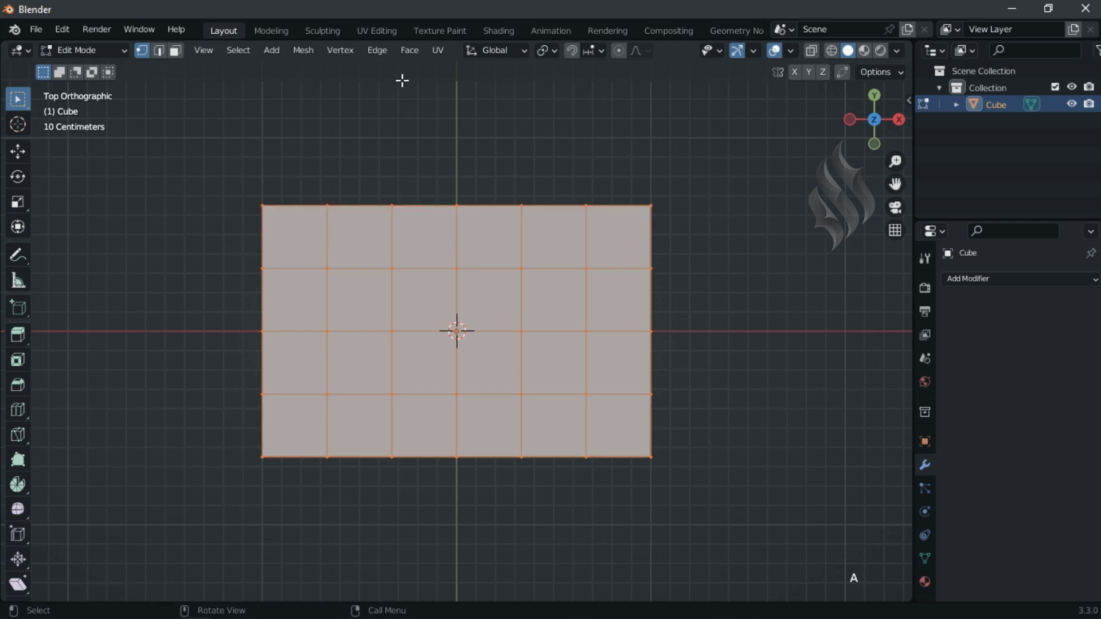
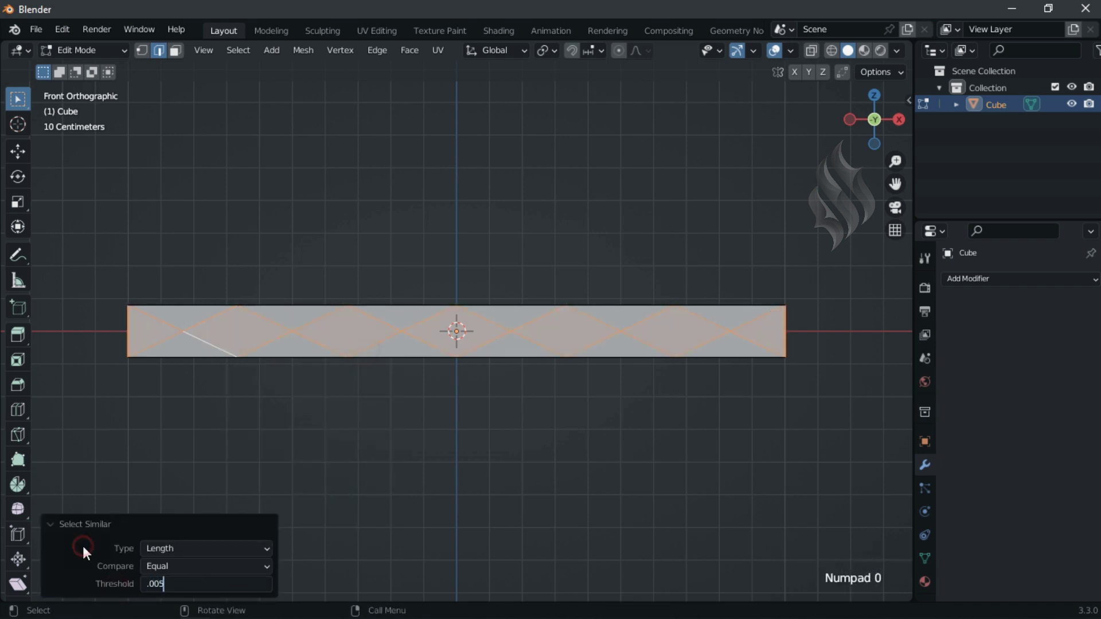
Select edges similar by length, delete the straight grid loops, and view the diamond pattern from top.
left_click(70, 532)
key("x")
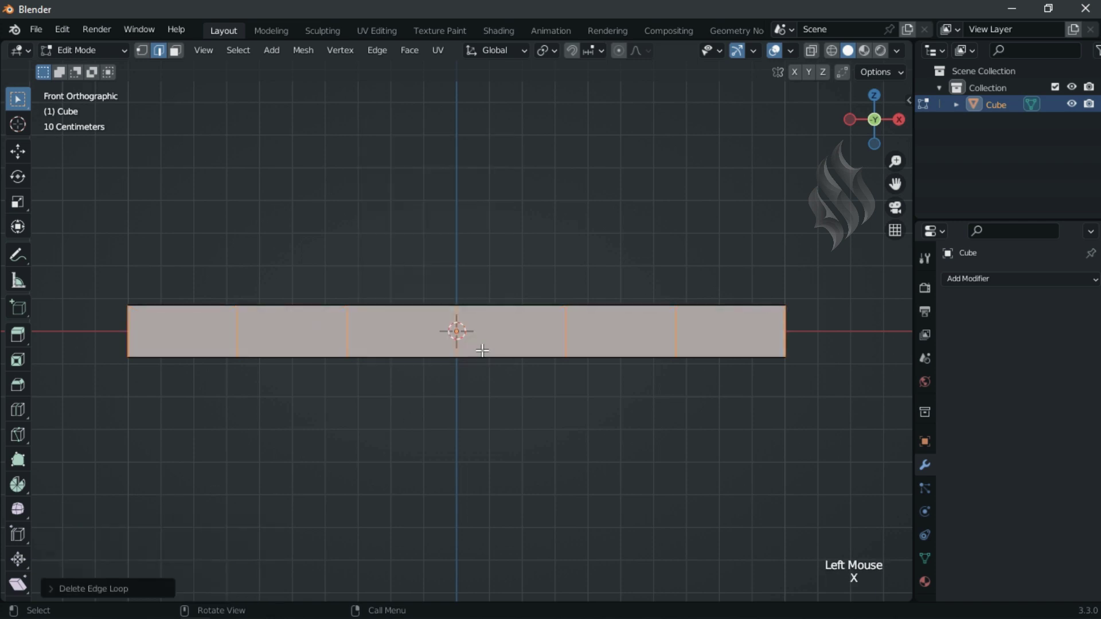
key("KP_7")
Bevel the diagonal diamond edges with segments into narrow seam lines, then box-select the inner faces.
key("a")
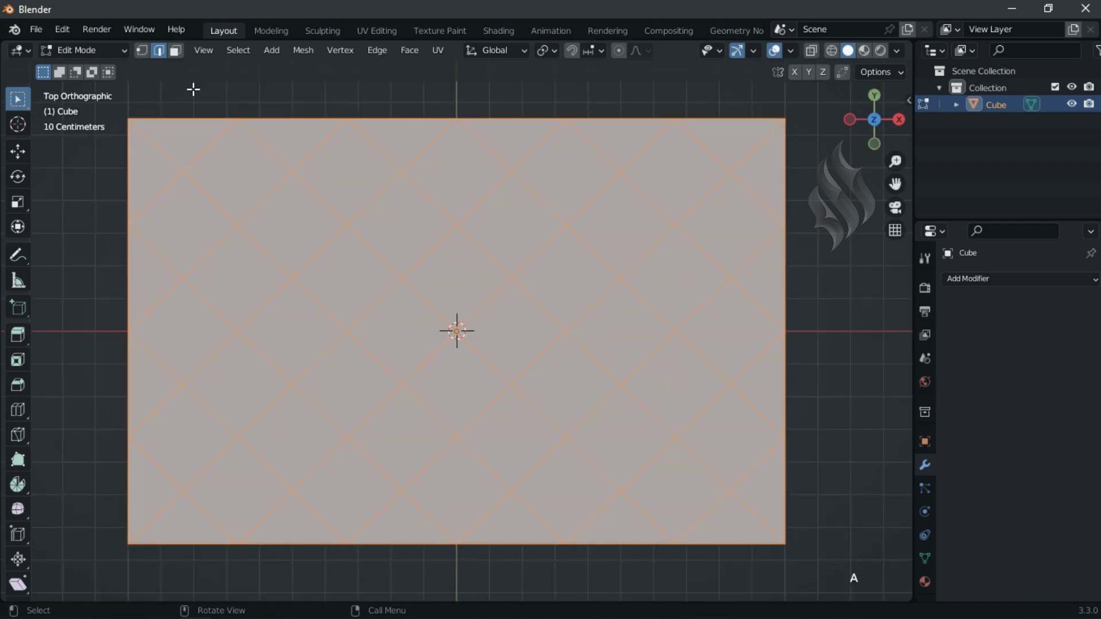
left_click(180, 57)
key("ctrl+b")
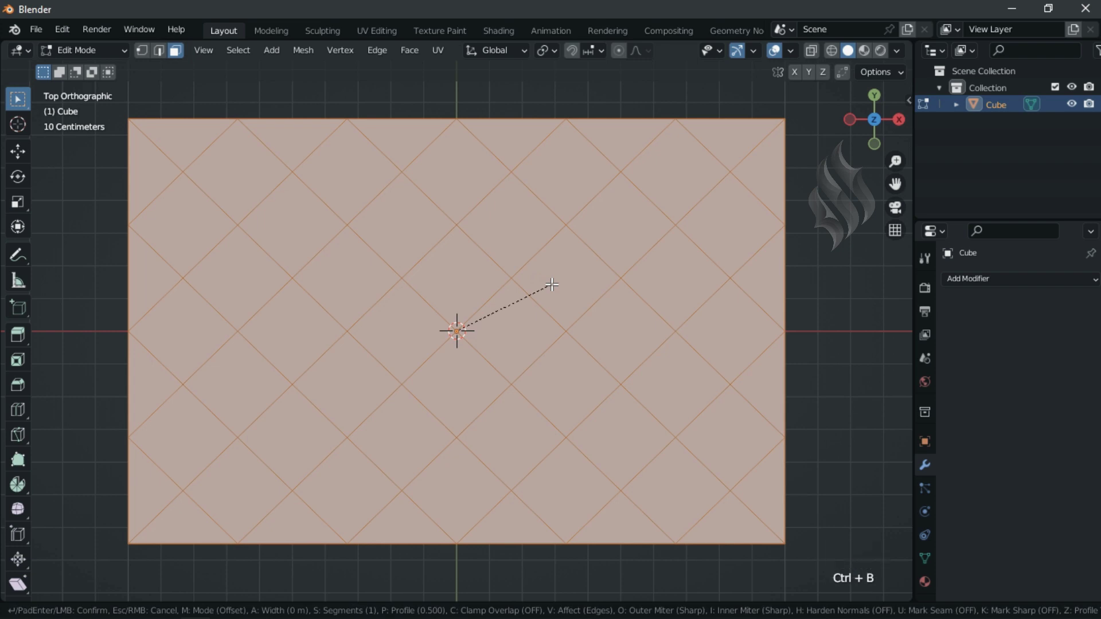
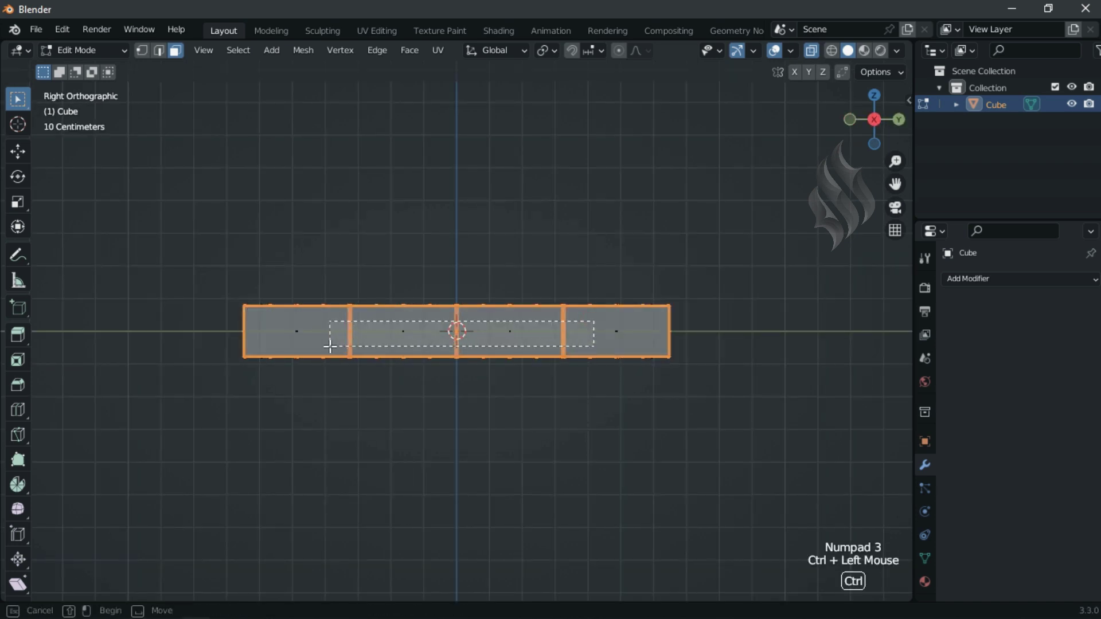
left_click(809, 66)
key("KP_7")
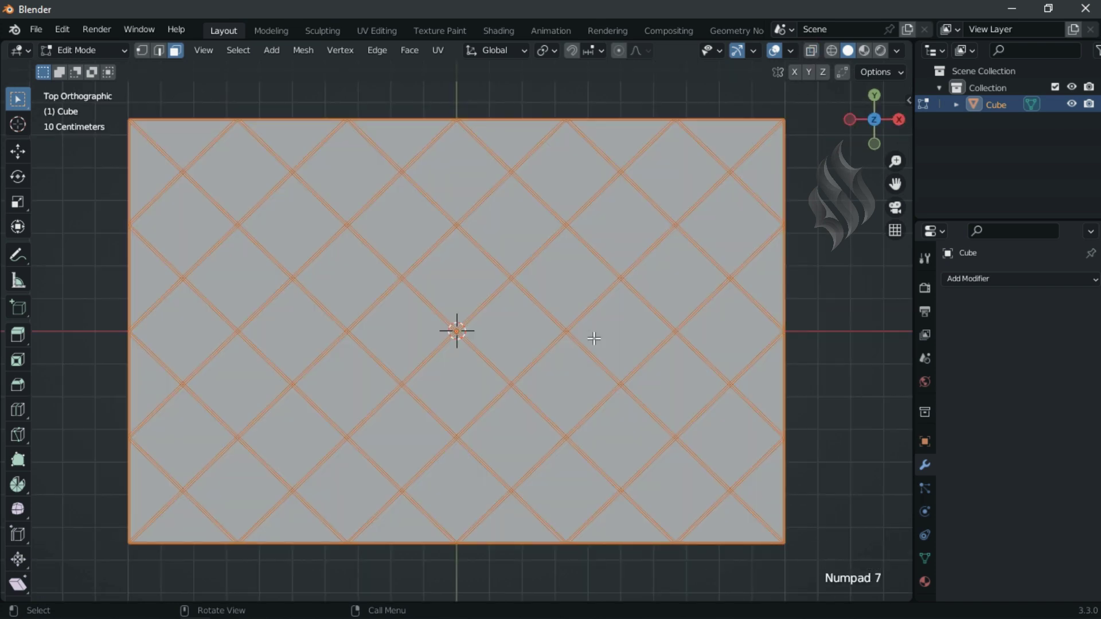
Back in Object Mode, add a Multiresolution modifier to the slab.
left_click(109, 57)
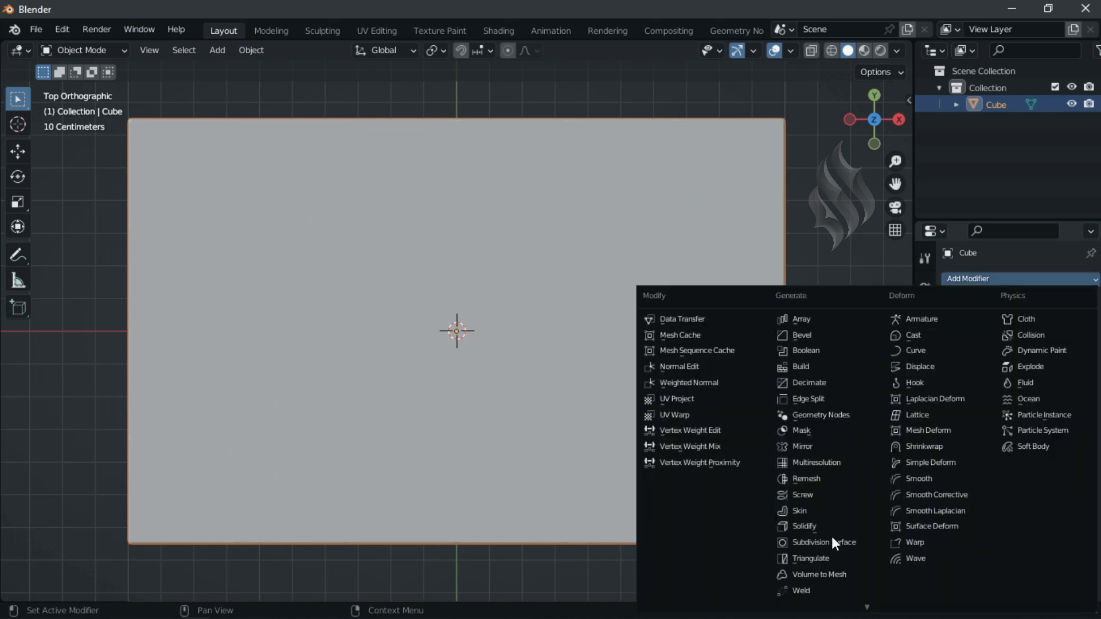
left_click(834, 546)
left_click(1080, 352)
left_click(1079, 351)
left_click(1058, 313)
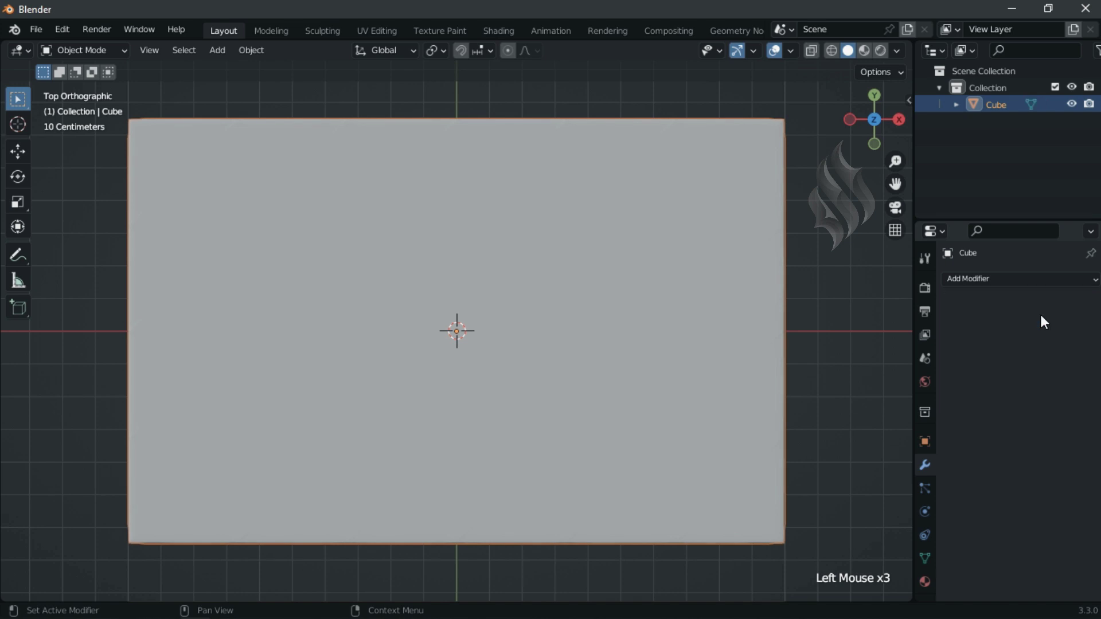
Subdivide the Multires modifier several levels into a dense mesh.
left_click(822, 476)
left_click(1031, 314)
left_click(1033, 439)
left_click(1032, 439)
left_click(734, 403)
Return to Edit Mode and shrink the seam selection twice with Select Less.
key("Tab")
key("ctrl+KP_Subtract")
key("ctrl+KP_Subtract")
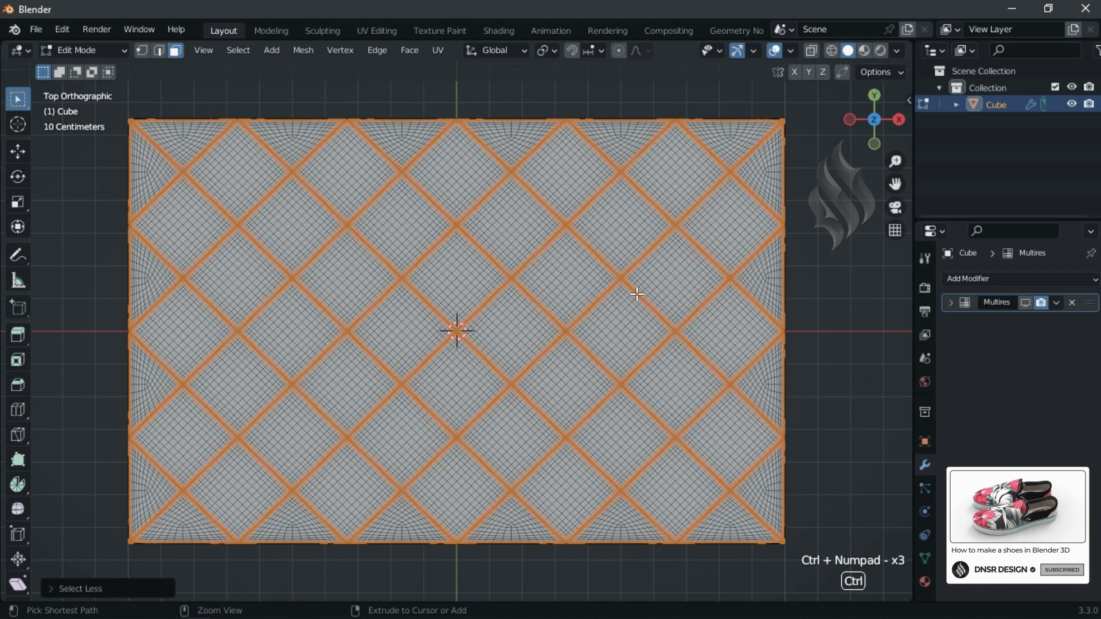
In Sculpt Mode inflate the diamond panels with Mesh Filter, smooth the seams, and shade the slab smooth.
key("ctrl+KP_Subtract")
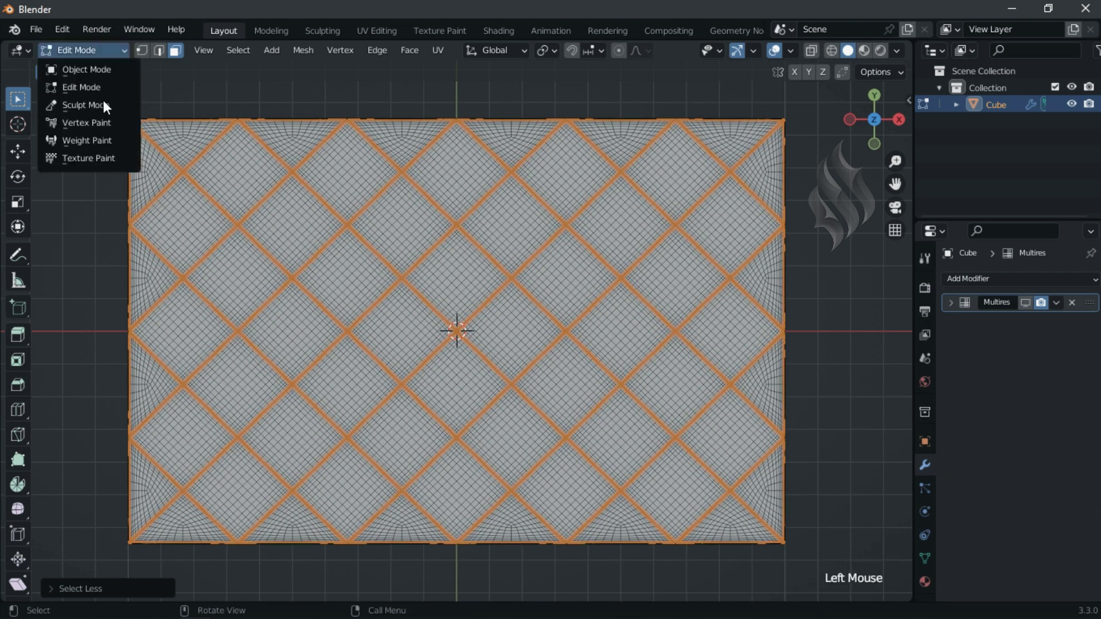
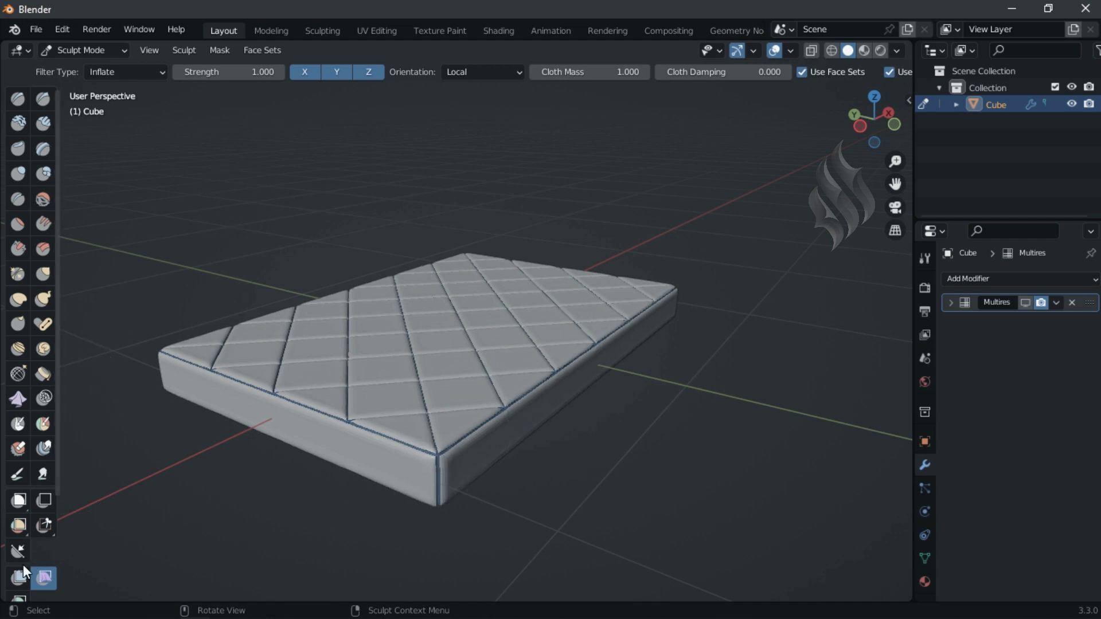
left_click(32, 557)
left_click(131, 85)
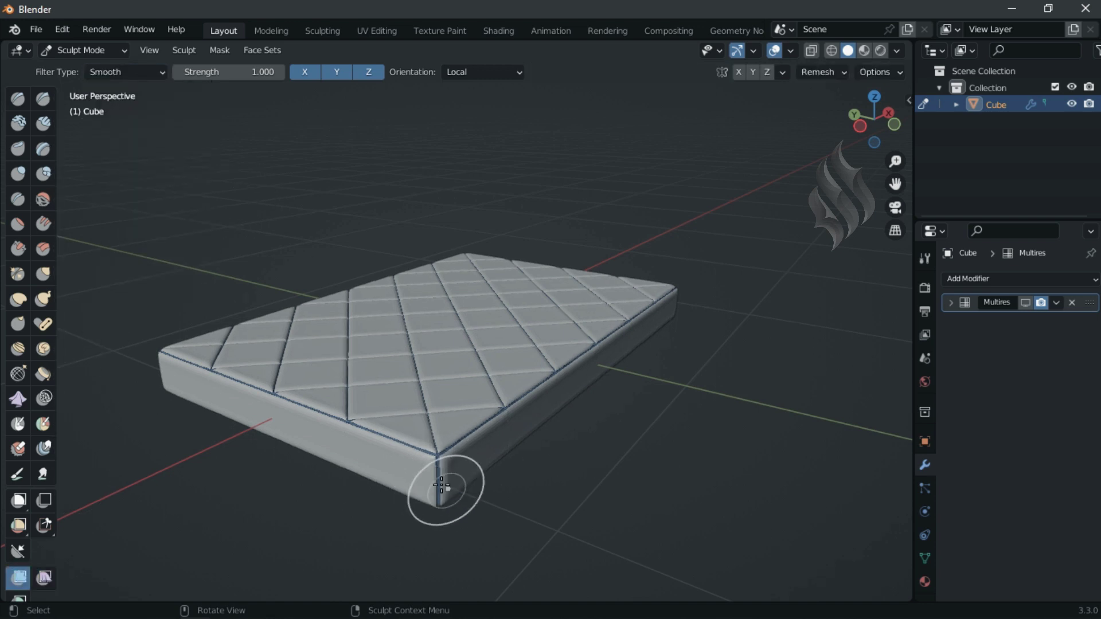
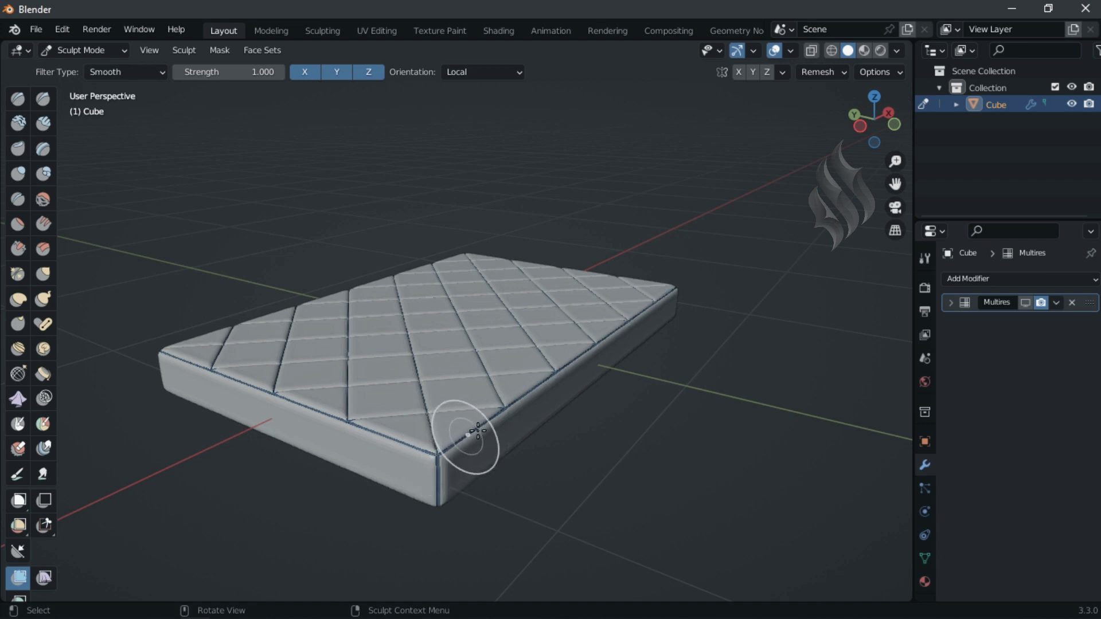
left_click(108, 63)
Toggle the Multires modifier display so the mattress shows its fine fabric grain, deselected.
right_click(439, 299)
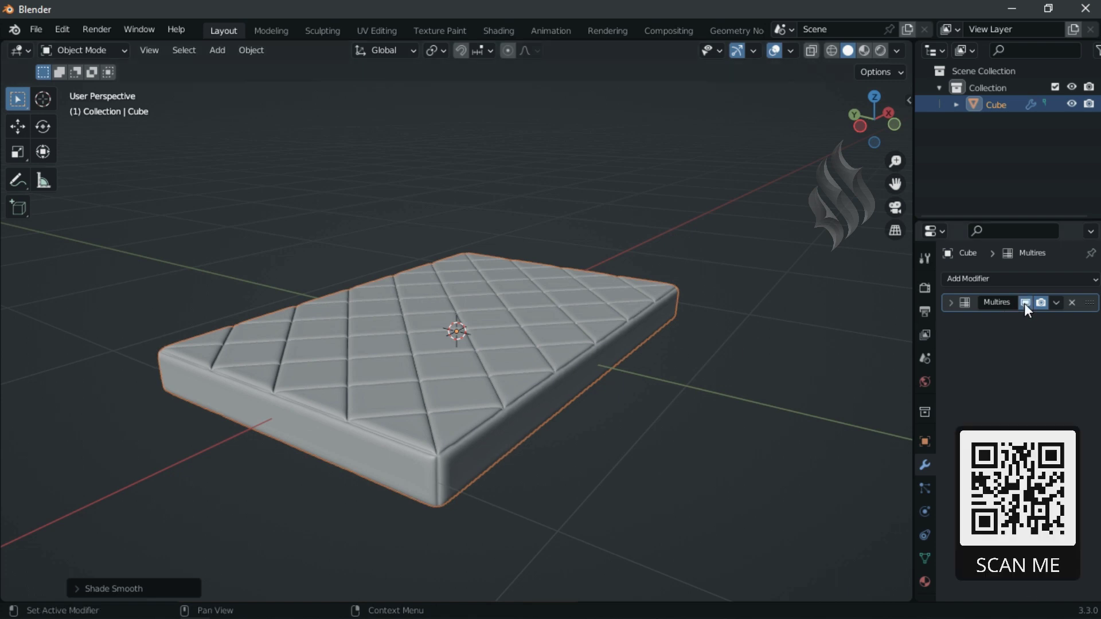
left_click(743, 451)
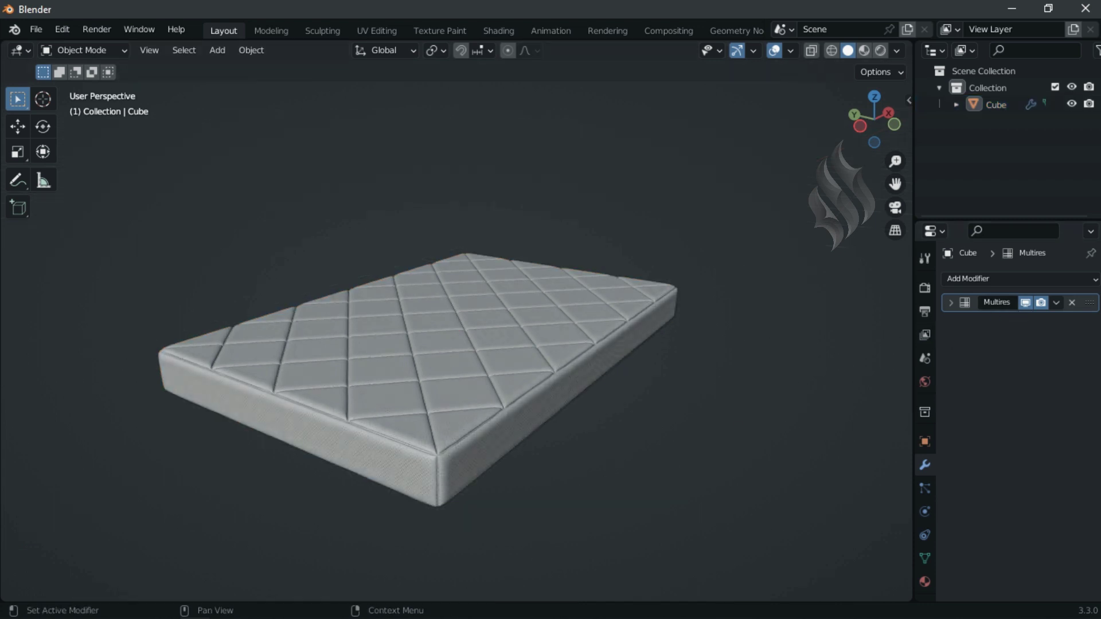